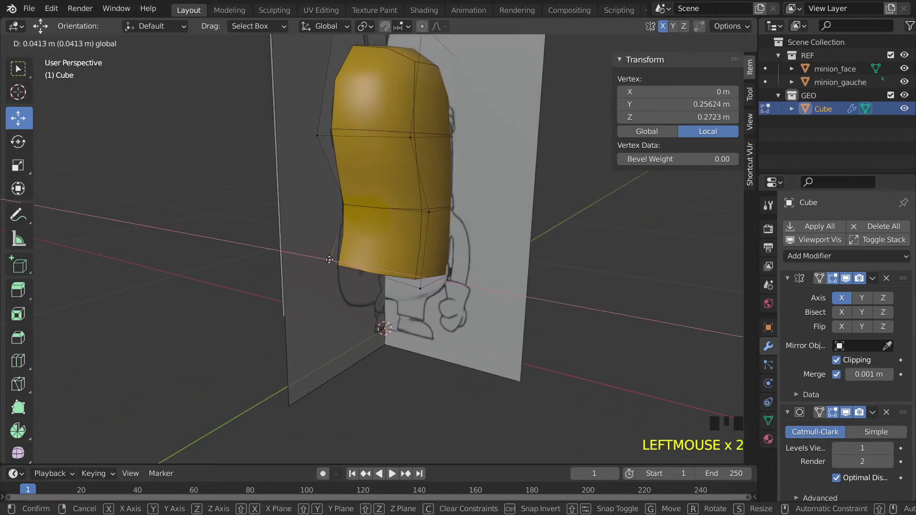
Step: Confirm the move of the body's side vertex to match the reference sketch
{"action": "left_click", "coordinate": [342, 194]}
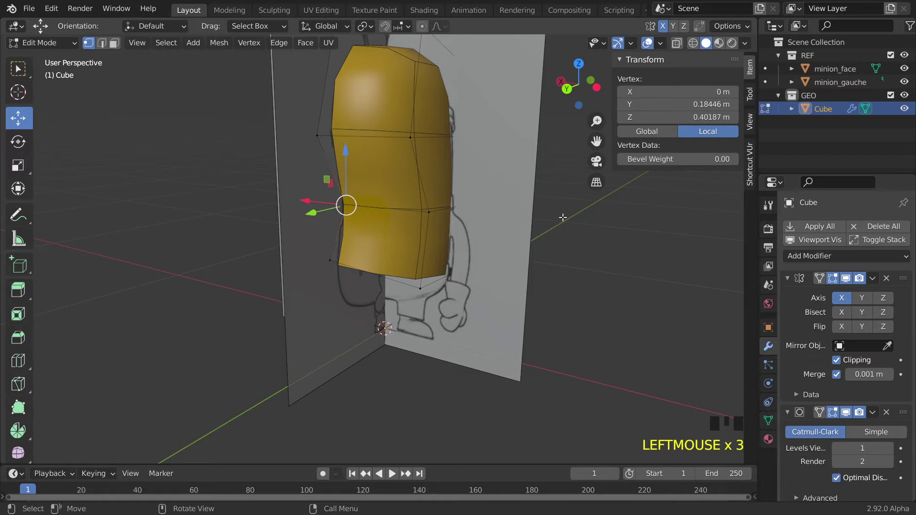
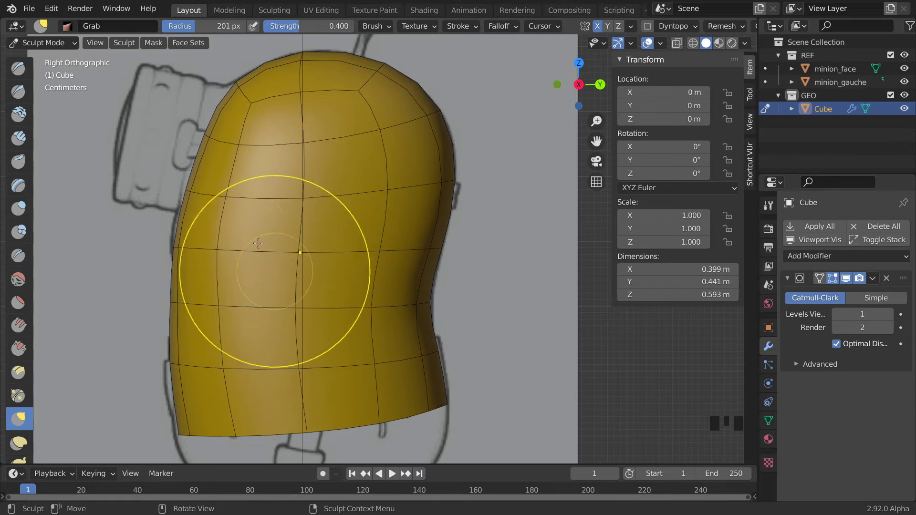
Step: Orbit and zoom around the rounded capsule body to review it facing the front reference
{"action": "left_click_drag", "start_coordinate": [42, 46], "coordinate": [245, 202]}
{"action": "left_click_drag", "start_coordinate": [245, 202], "coordinate": [305, 220]}
{"action": "scroll", "scroll_direction": "down", "scroll_amount": 3}
{"action": "left_click_drag", "start_coordinate": [315, 227], "coordinate": [469, 258]}
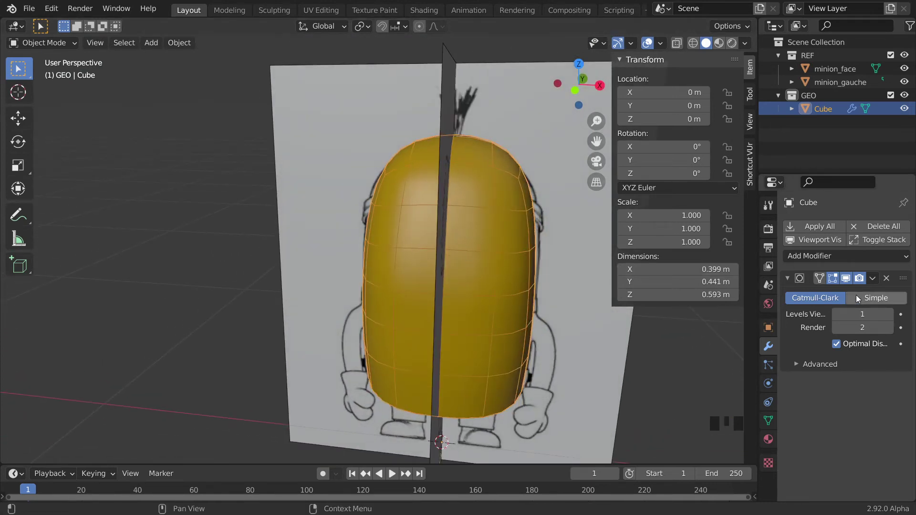
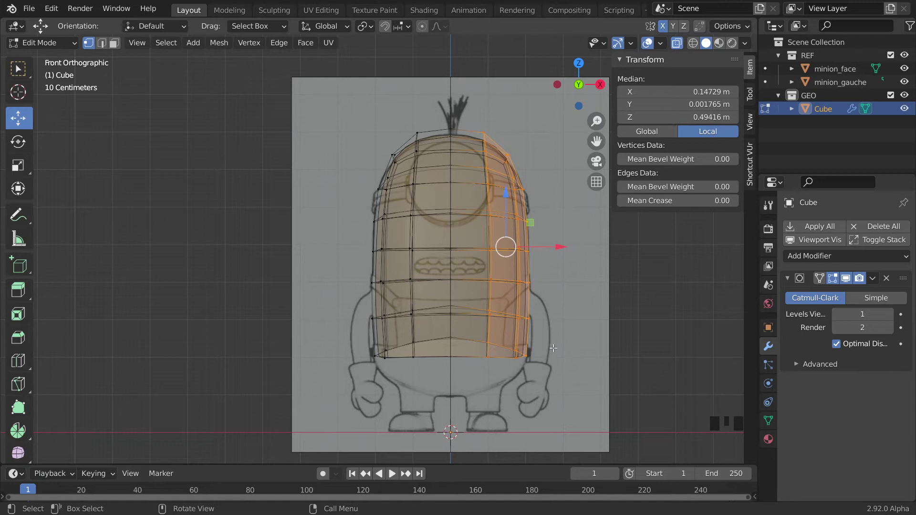
{"action": "key", "text": "x"}
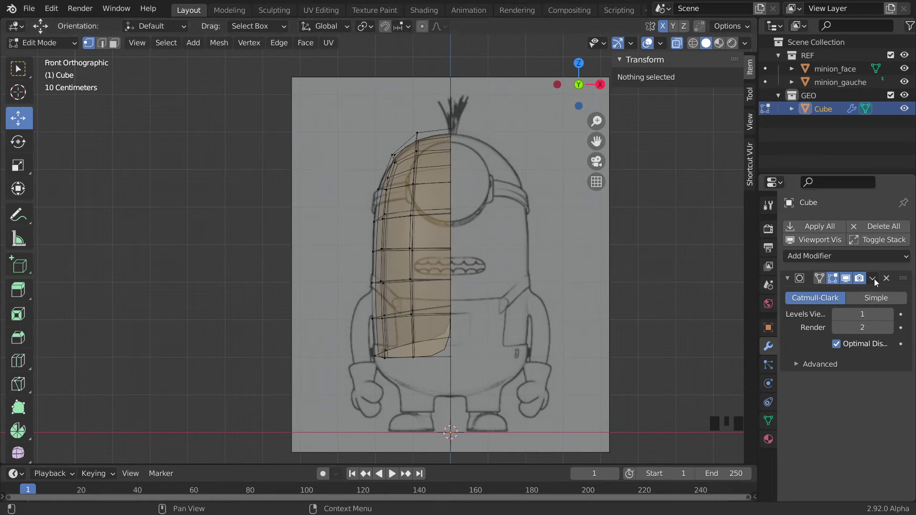
{"action": "left_click", "coordinate": [811, 258]}
{"action": "left_click_drag", "start_coordinate": [642, 399], "coordinate": [903, 381]}
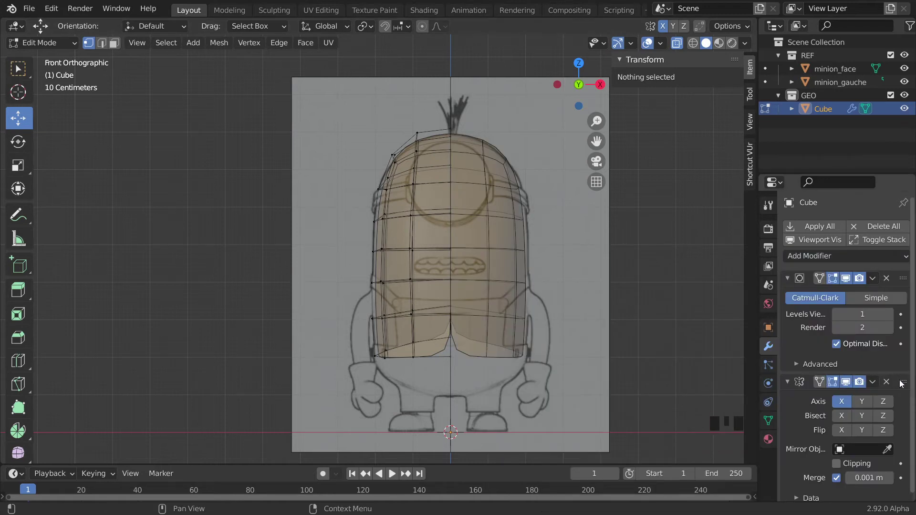
{"action": "left_click_drag", "start_coordinate": [904, 386], "coordinate": [903, 274]}
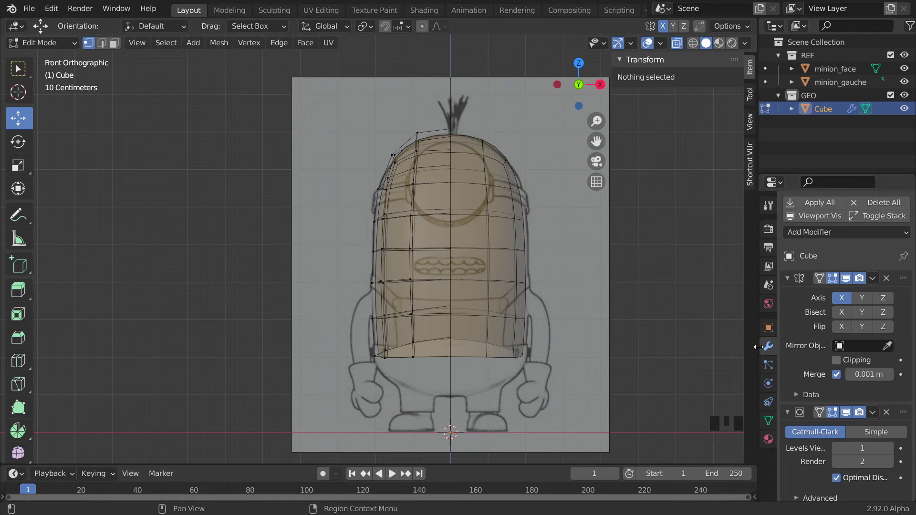
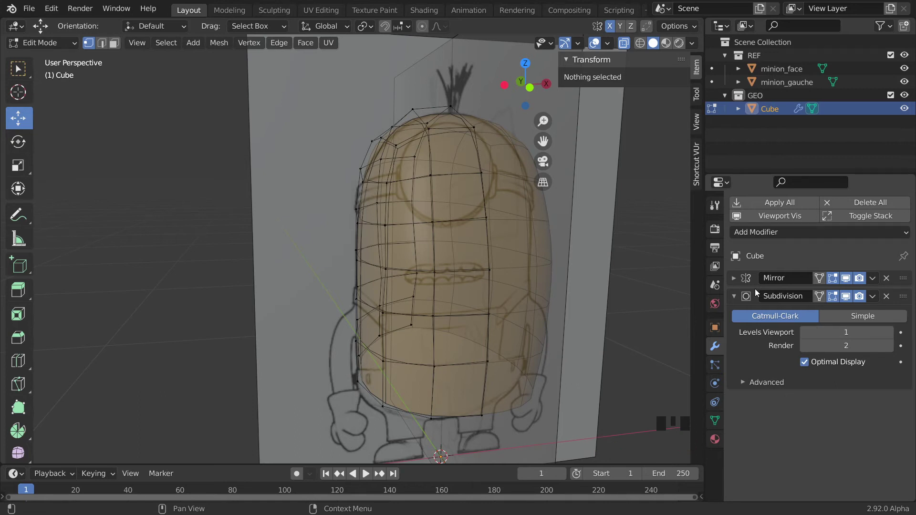
{"action": "left_click_drag", "start_coordinate": [890, 284], "coordinate": [872, 300]}
Step: Compare Simple against Catmull-Clark subdivision, keep the smooth style, and add a Mirror modifier on X
{"action": "left_click", "coordinate": [872, 299]}
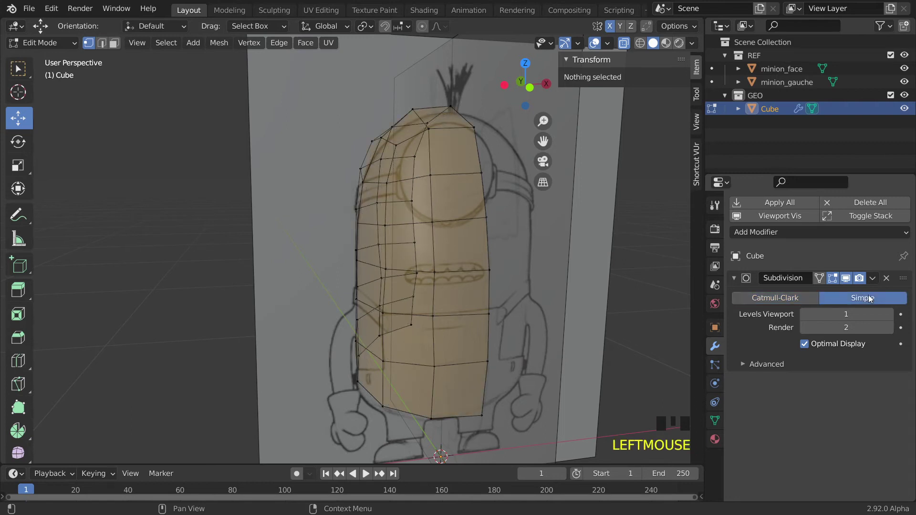
{"action": "left_click", "coordinate": [811, 349]}
{"action": "left_click", "coordinate": [811, 349]}
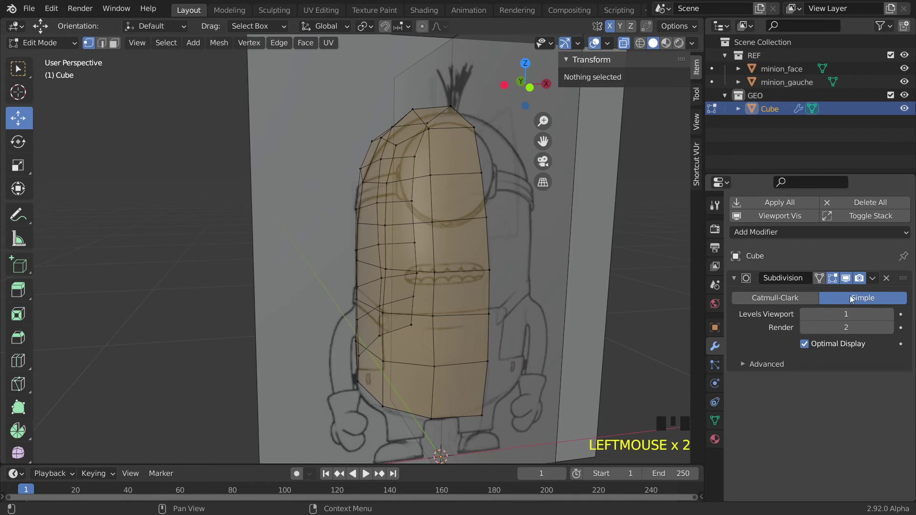
{"action": "left_click", "coordinate": [791, 301]}
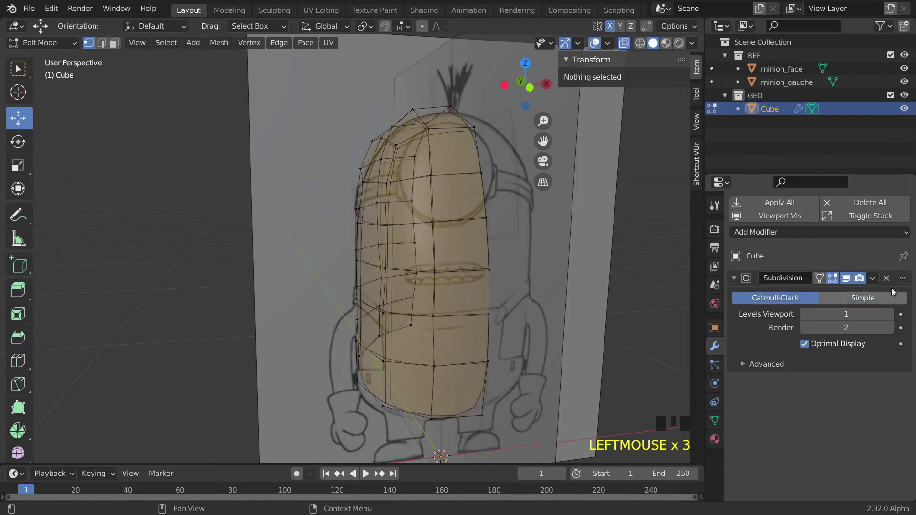
{"action": "left_click_drag", "start_coordinate": [889, 281], "coordinate": [652, 340]}
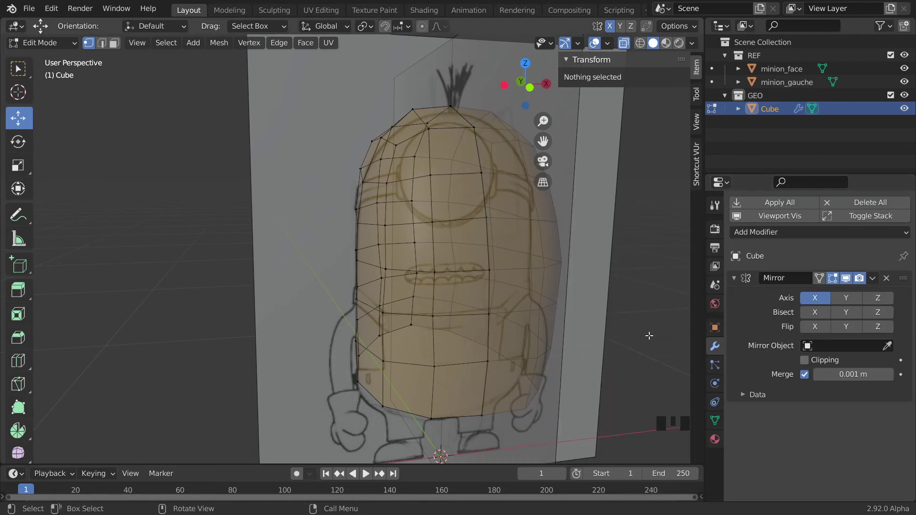
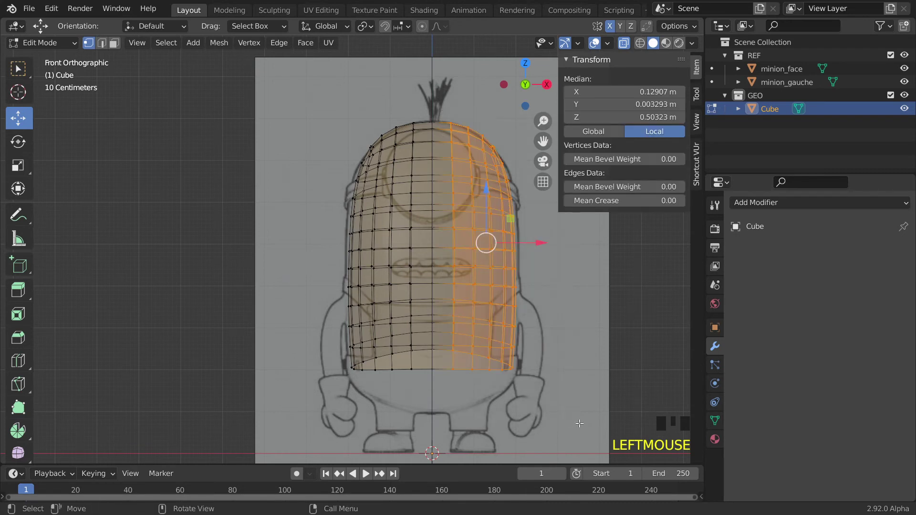
Step: Delete the selected right-half vertices of the dense body mesh
{"action": "key", "text": "x"}
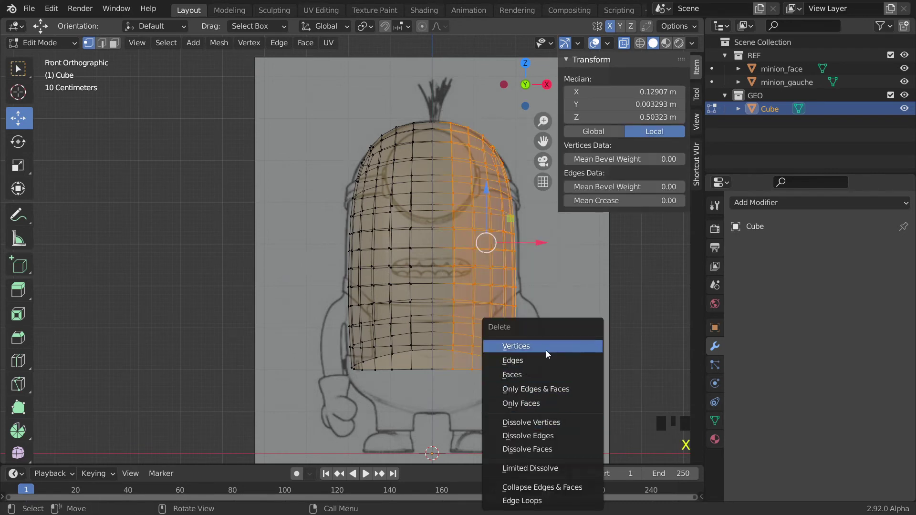
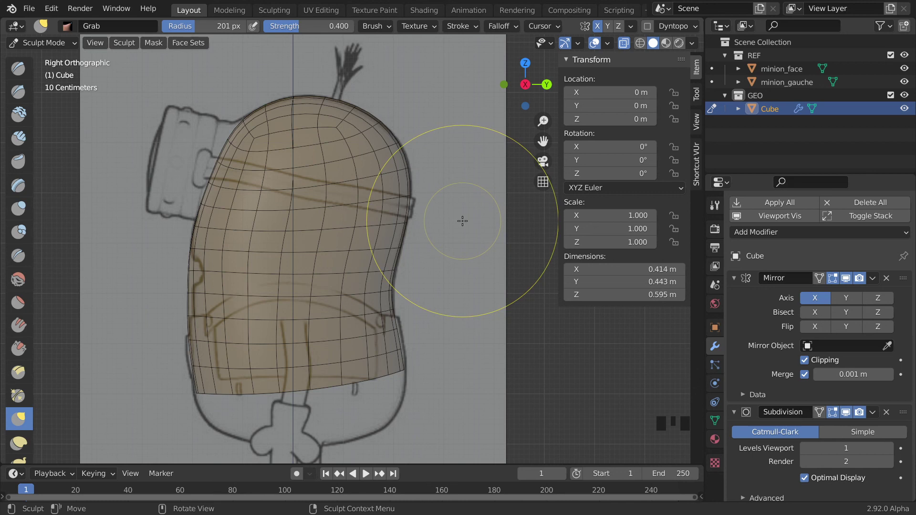
Step: Return to Object Mode and inspect the shaped body from several angles between the reference planes
{"action": "left_click_drag", "start_coordinate": [47, 47], "coordinate": [300, 258]}
{"action": "scroll", "scroll_direction": "down", "scroll_amount": 3}
{"action": "left_click_drag", "start_coordinate": [300, 258], "coordinate": [636, 50]}
{"action": "left_click", "coordinate": [625, 44]}
{"action": "scroll", "scroll_direction": "down", "scroll_amount": 3}
{"action": "left_click_drag", "start_coordinate": [391, 258], "coordinate": [336, 261]}
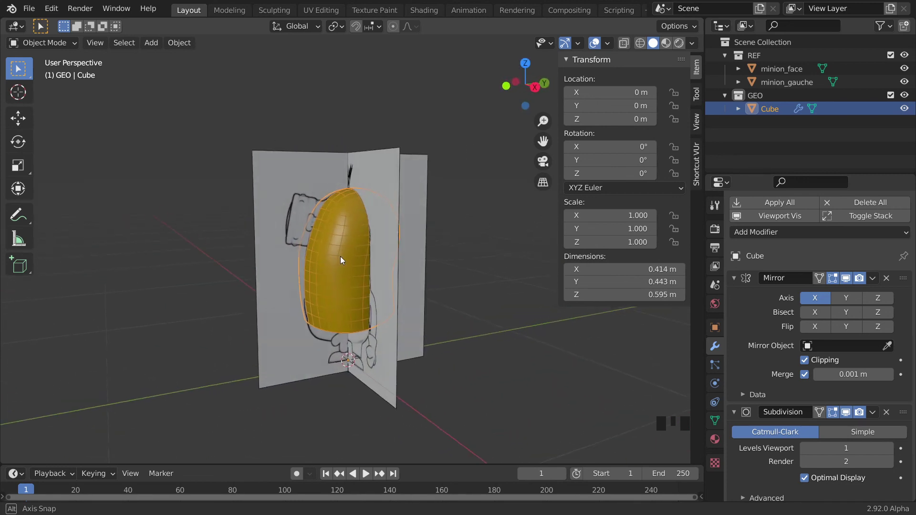